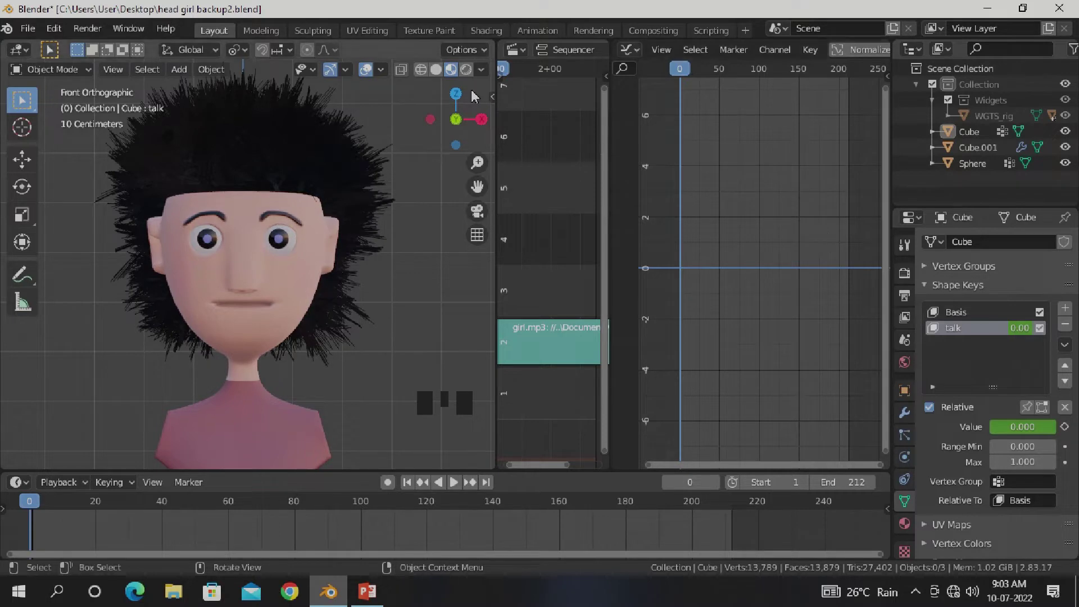
- Return to a single front view of the head and play the animation once from frame 1
{"action": "left_click", "coordinate": [435, 71]}
{"action": "key", "text": "space"}
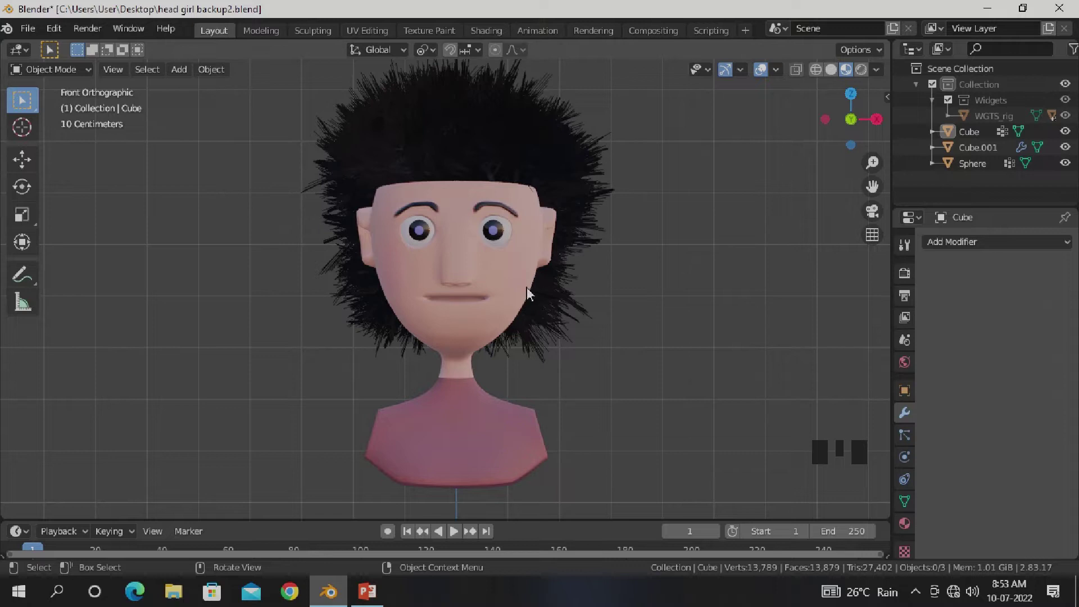
- Select the head object and reveal the Shape Keys panel in its mesh data properties
{"action": "left_click", "coordinate": [512, 287]}
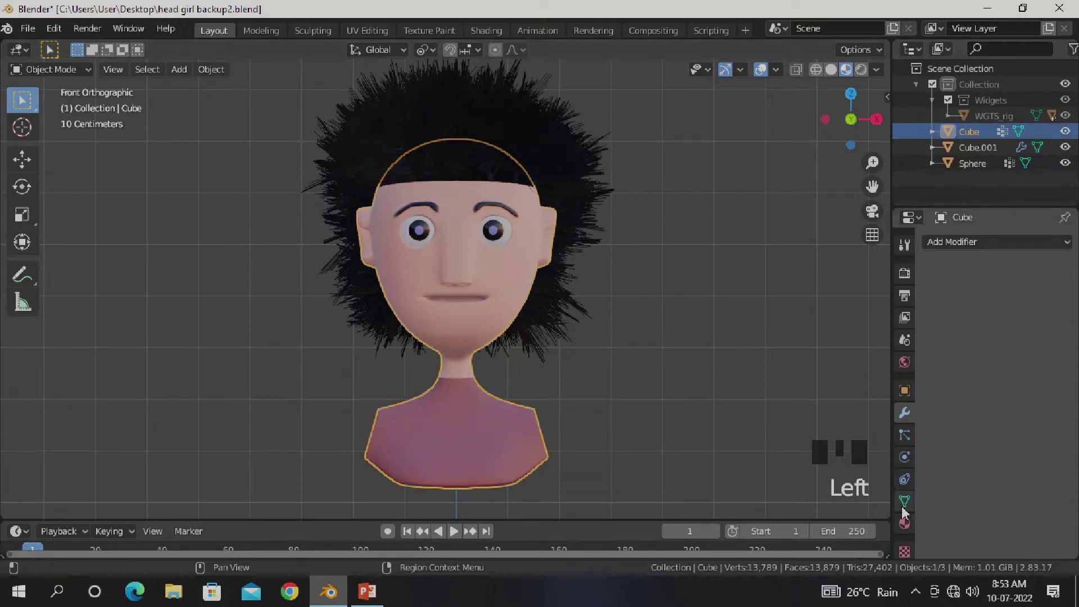
{"action": "left_click", "coordinate": [904, 511]}
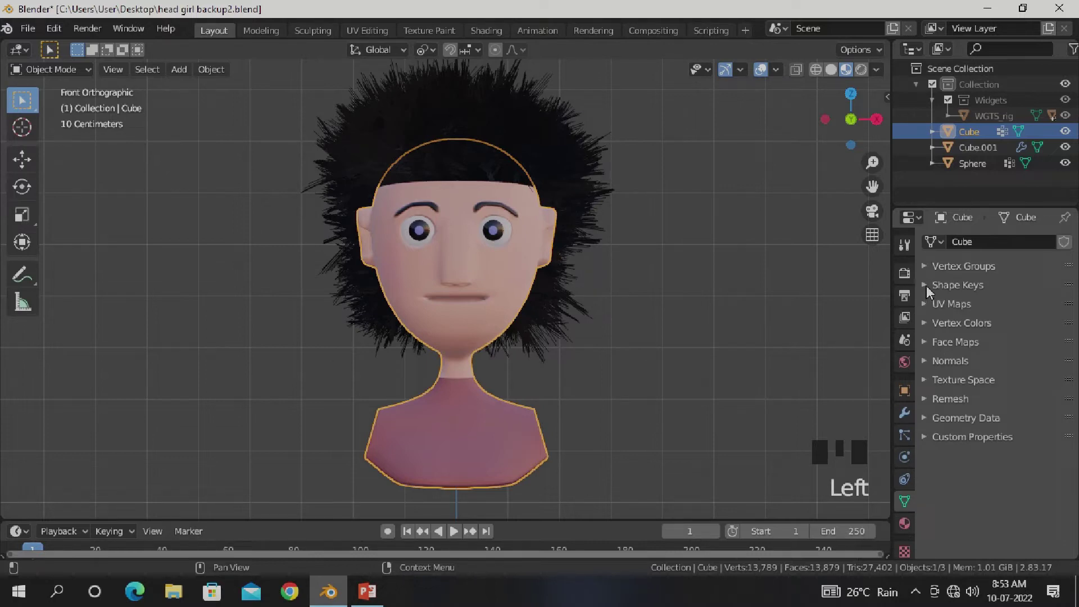
{"action": "left_click_drag", "start_coordinate": [931, 292], "coordinate": [1069, 314]}
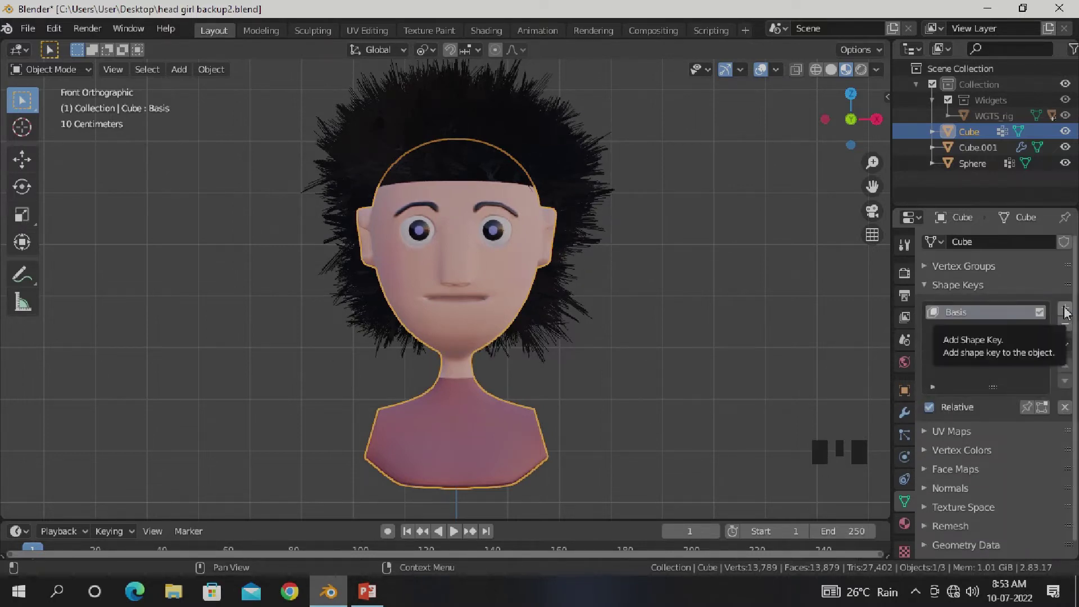
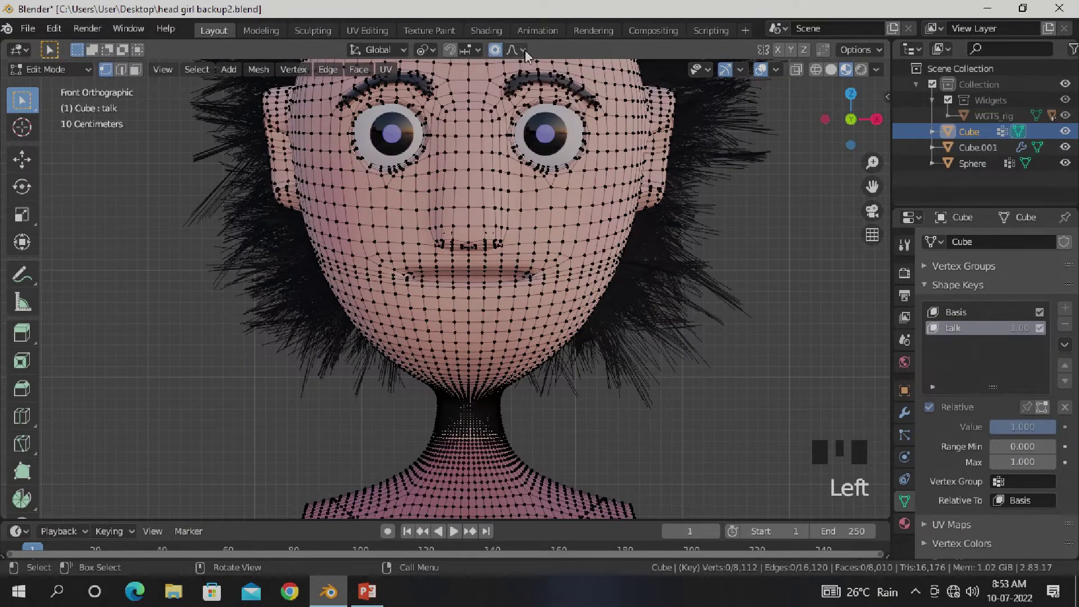
- Move the mouth vertices with Smooth proportional falloff so the talk shape opens the mouth
{"action": "left_click_drag", "start_coordinate": [530, 56], "coordinate": [483, 102]}
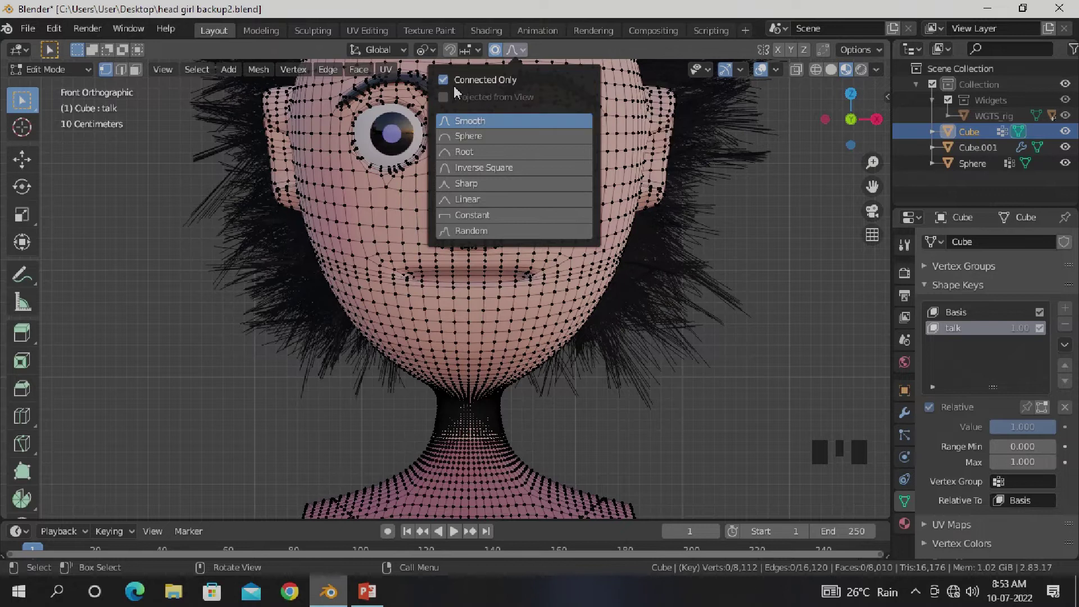
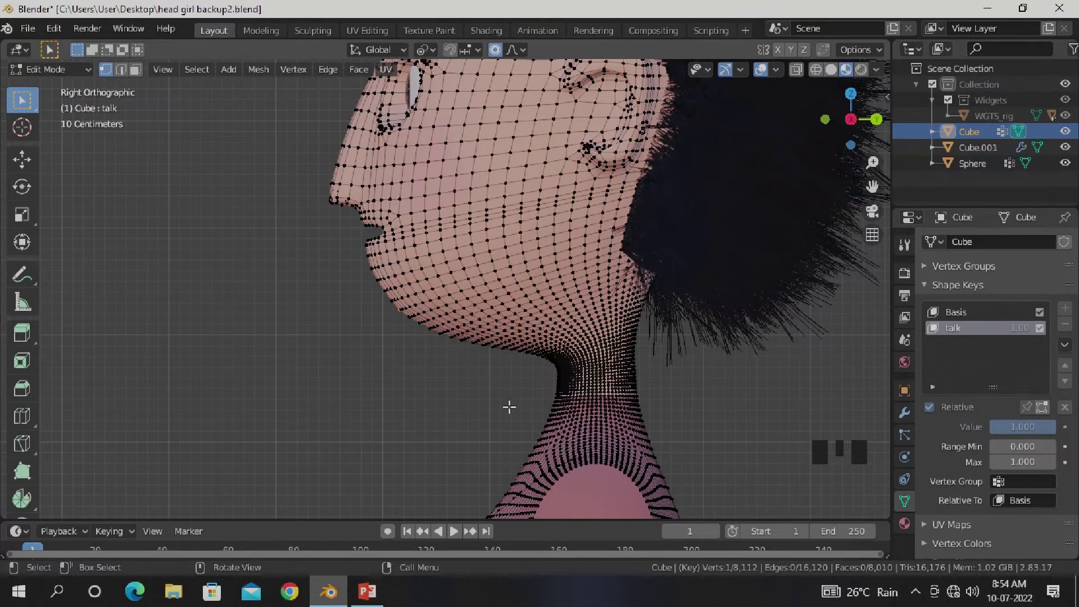
{"action": "key", "text": "g"}
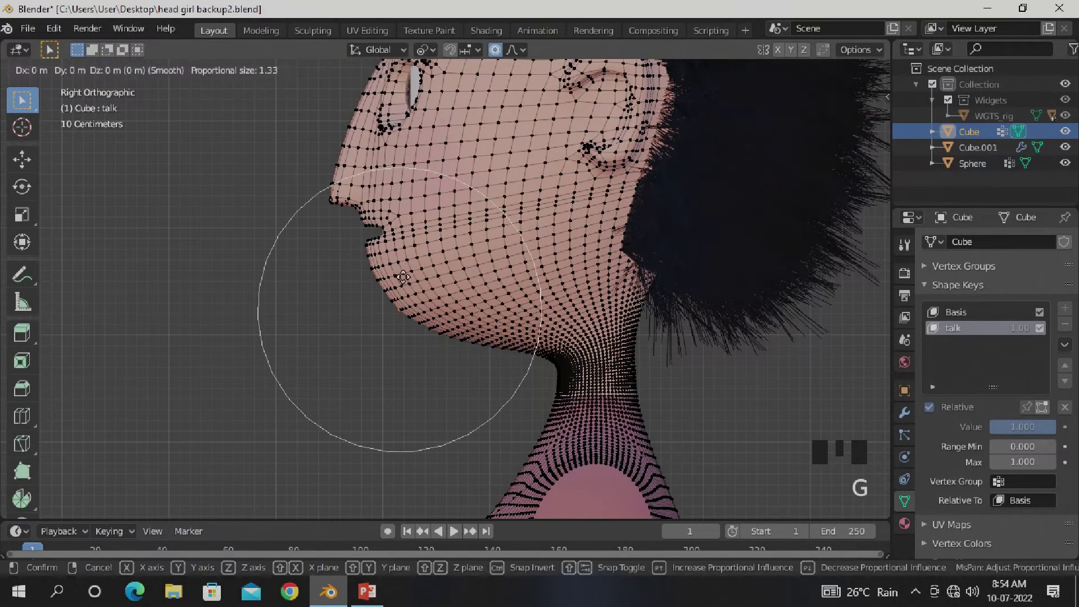
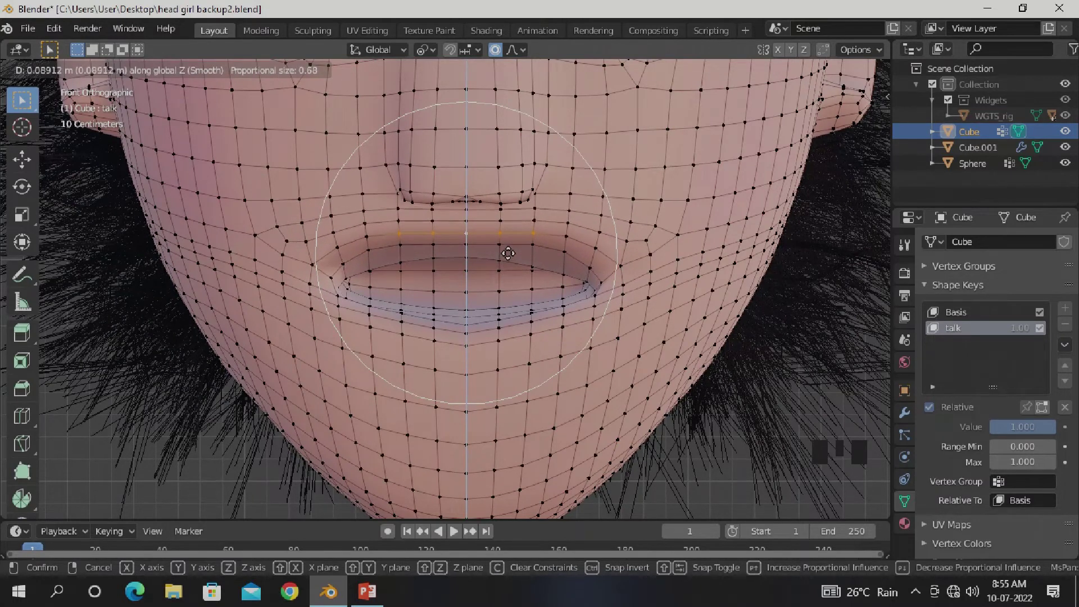
{"action": "scroll", "scroll_direction": "down", "scroll_amount": 3}
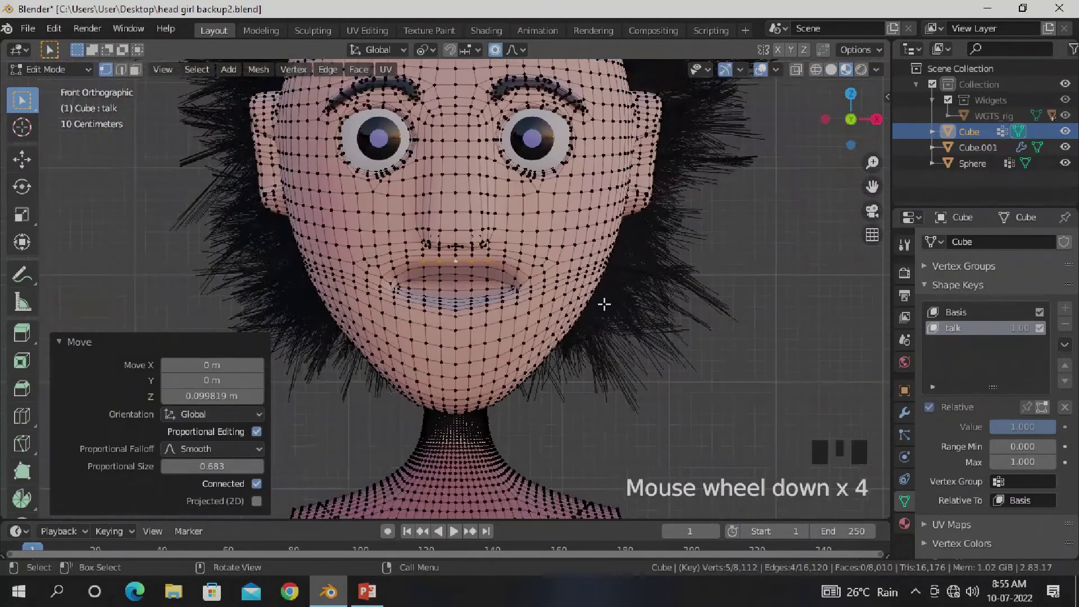
- Leave Edit Mode, zoom out to frame the whole head in solid shading, and deselect it
{"action": "key", "text": "Tab"}
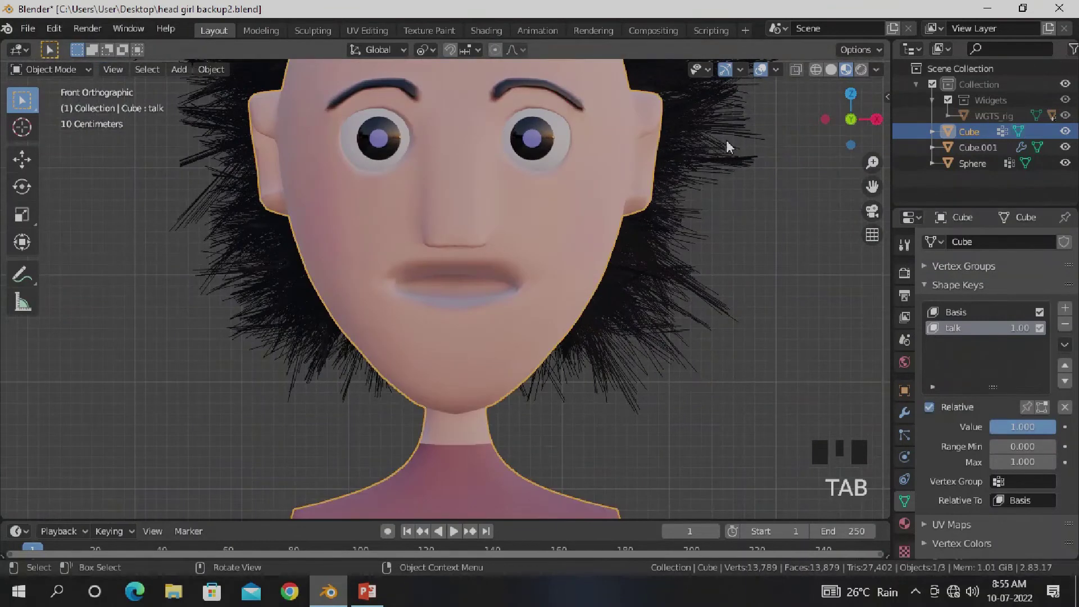
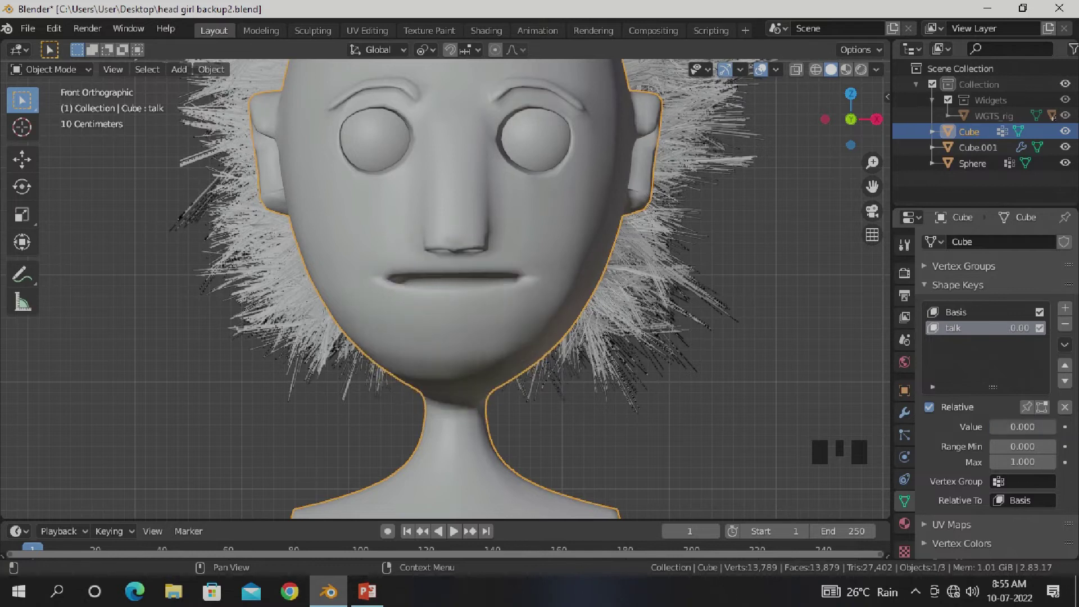
{"action": "scroll", "scroll_direction": "down", "scroll_amount": 3}
{"action": "left_click_drag", "start_coordinate": [539, 365], "coordinate": [598, 404]}
{"action": "left_click", "coordinate": [598, 404]}
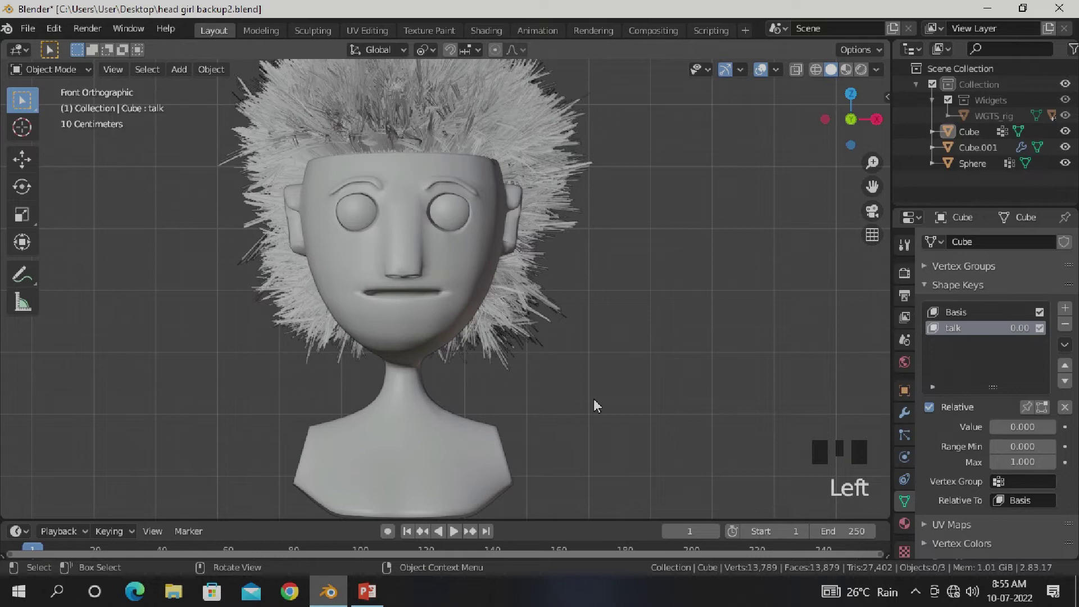
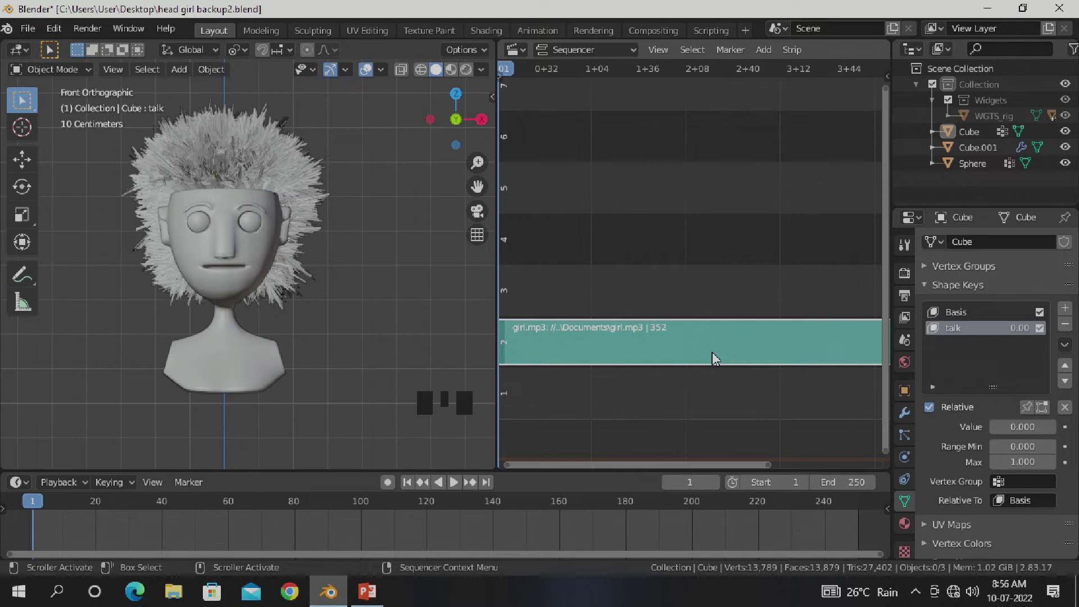
- Select the head and keyframe the talk shape key's value at frame 1
{"action": "scroll", "scroll_direction": "up", "scroll_amount": 3}
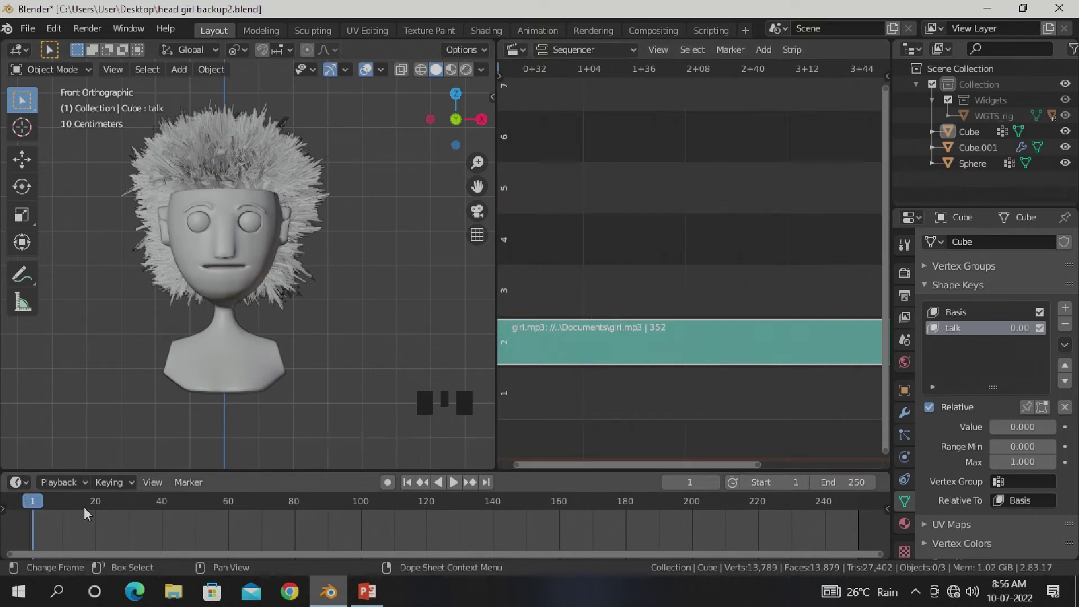
{"action": "left_click", "coordinate": [211, 298]}
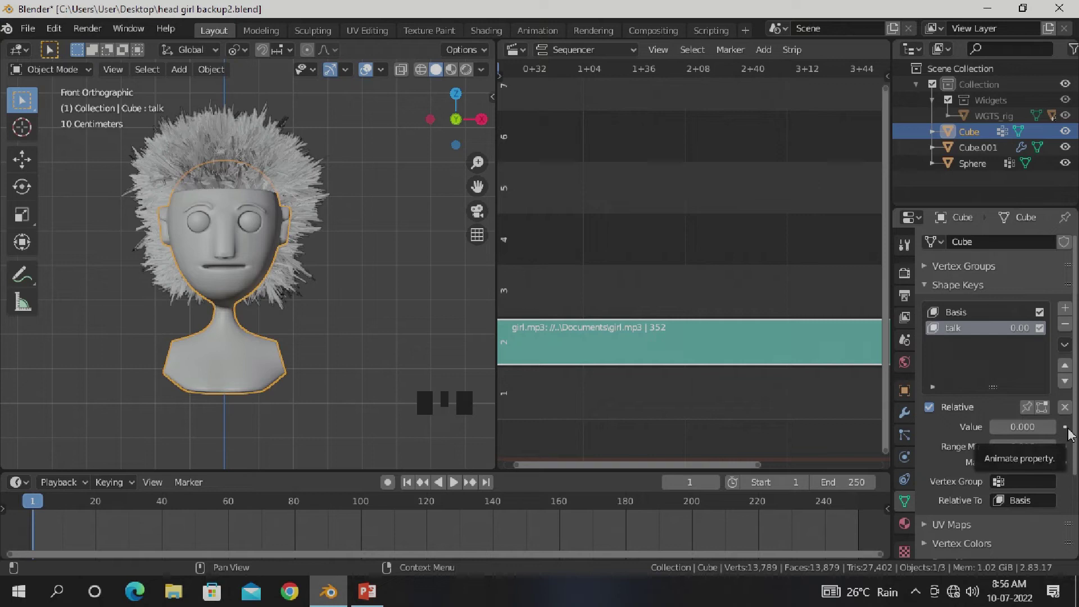
{"action": "left_click", "coordinate": [1072, 434]}
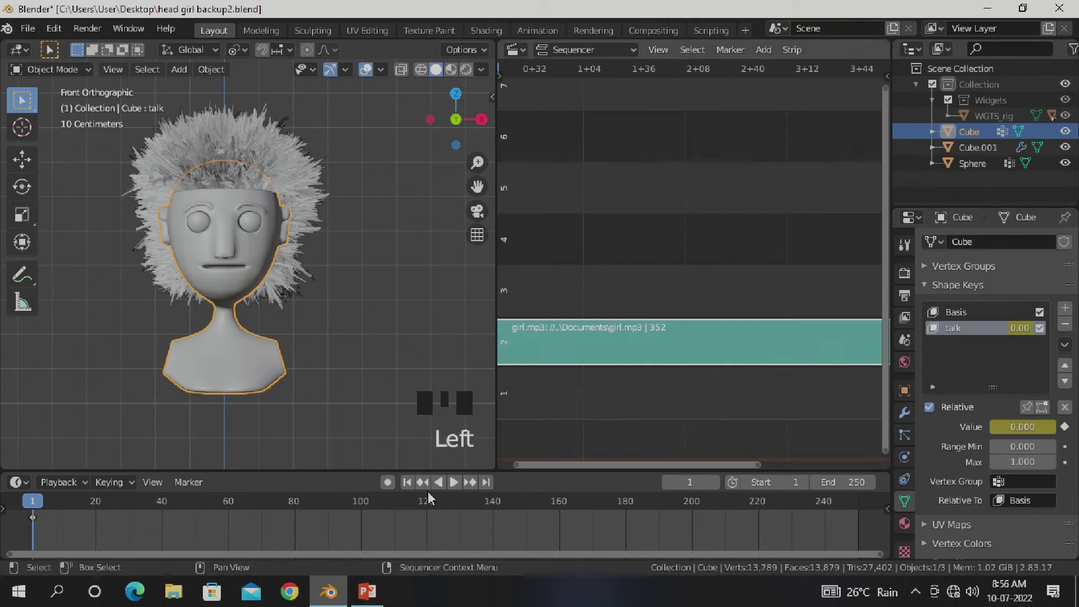
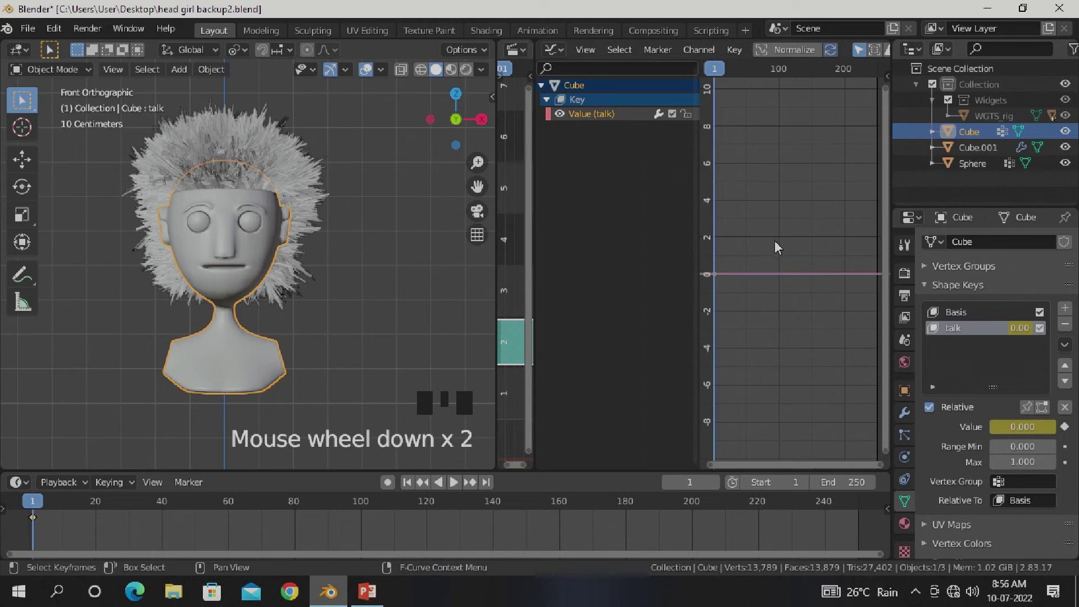
- Rescale the talk curve in the Graph Editor and bring up the Key menu for Bake Sound to F-Curves
{"action": "left_click_drag", "start_coordinate": [789, 244], "coordinate": [746, 60]}
{"action": "left_click_drag", "start_coordinate": [746, 60], "coordinate": [755, 159]}
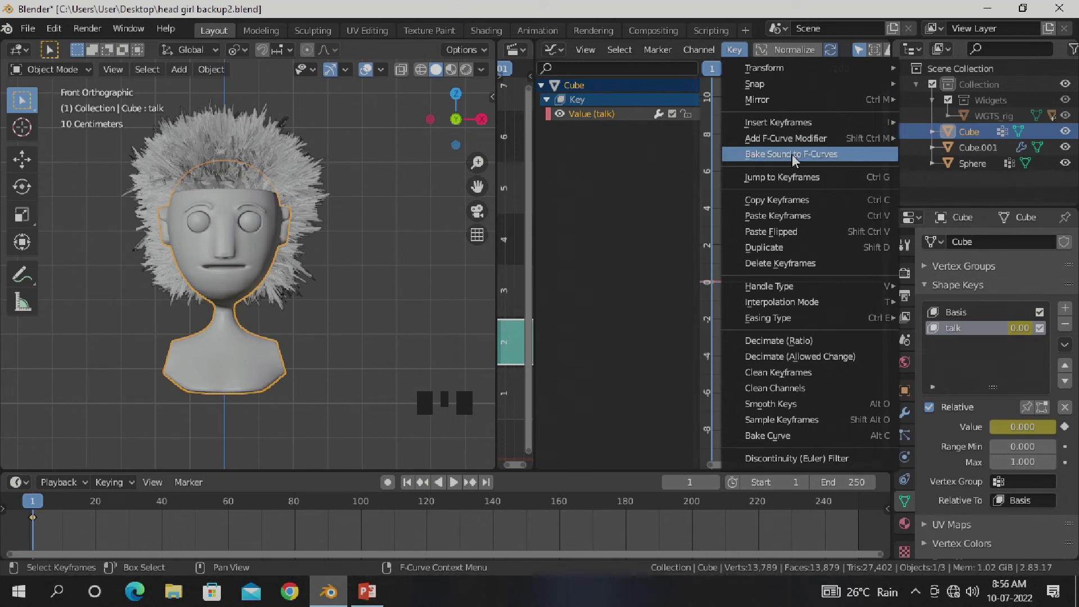
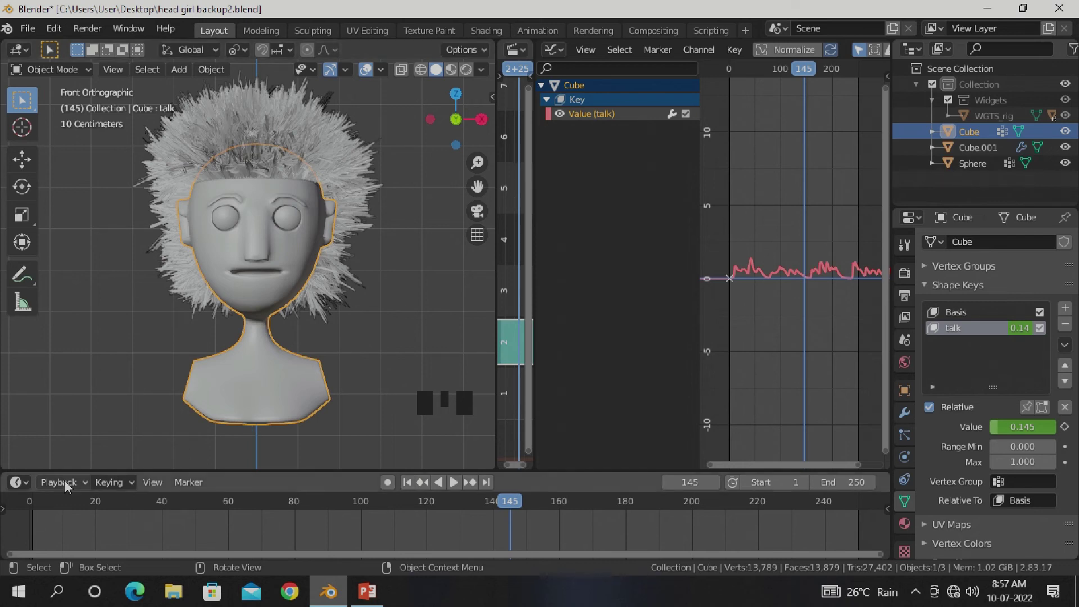
- Set playback Sync to AV-sync, play the lip-synced animation with the head deselected, then stop it
{"action": "left_click_drag", "start_coordinate": [66, 487], "coordinate": [79, 195]}
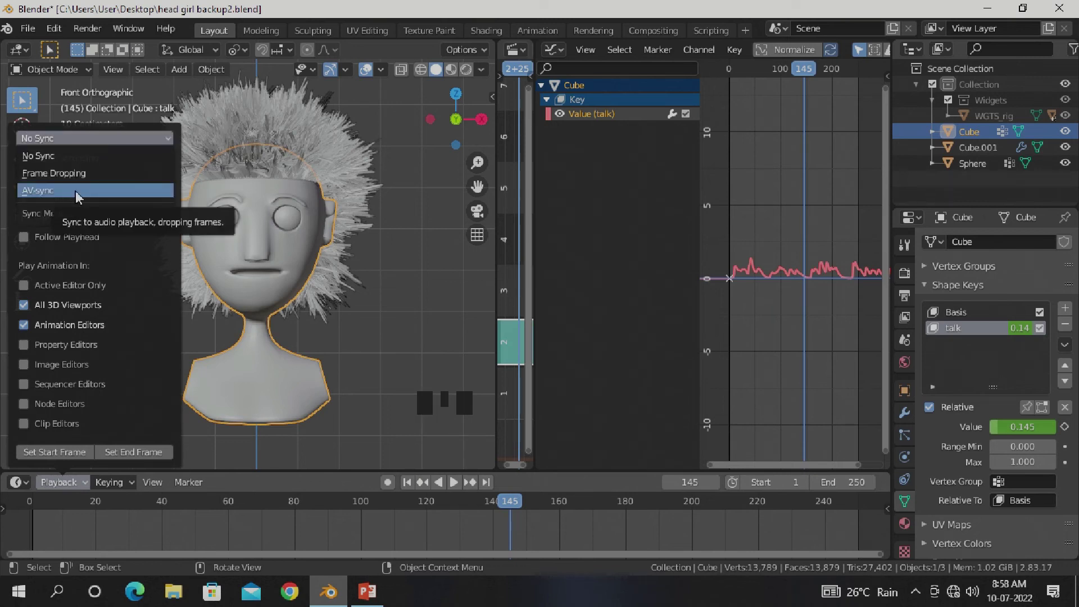
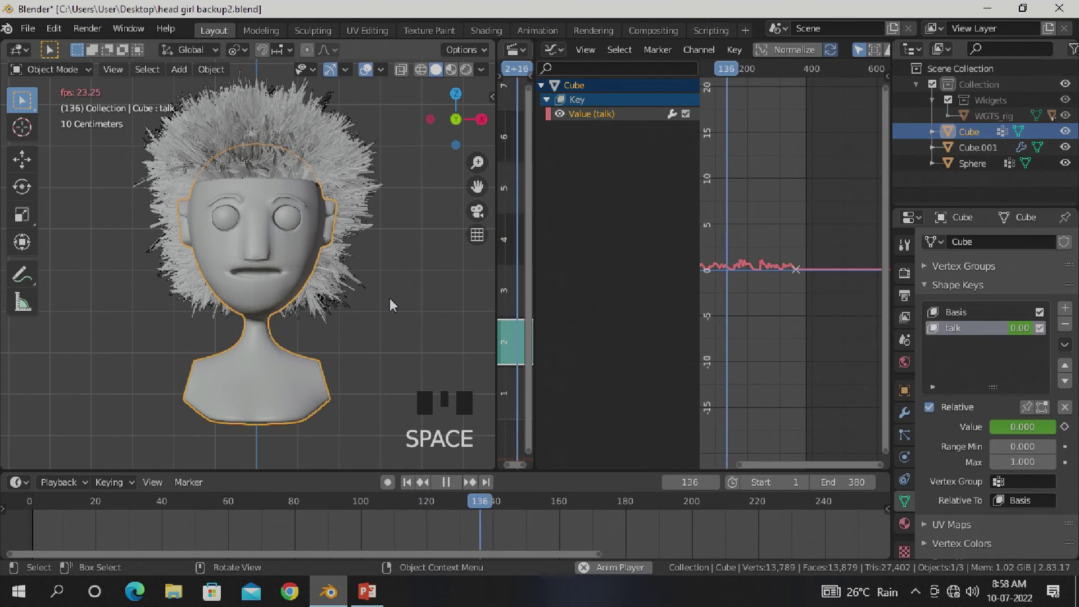
{"action": "left_click", "coordinate": [411, 309]}
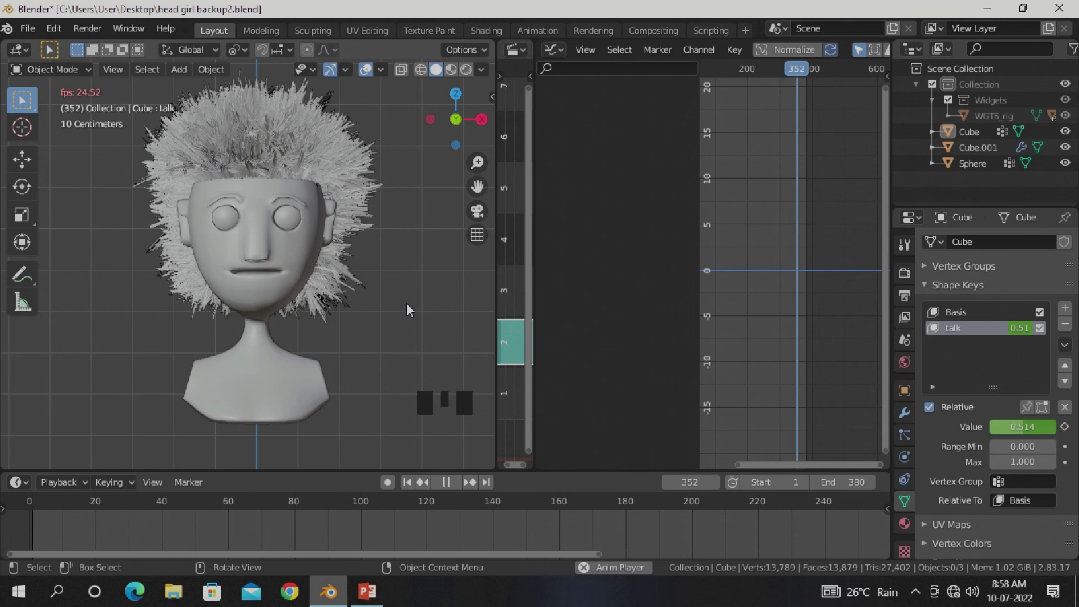
{"action": "key", "text": "space"}
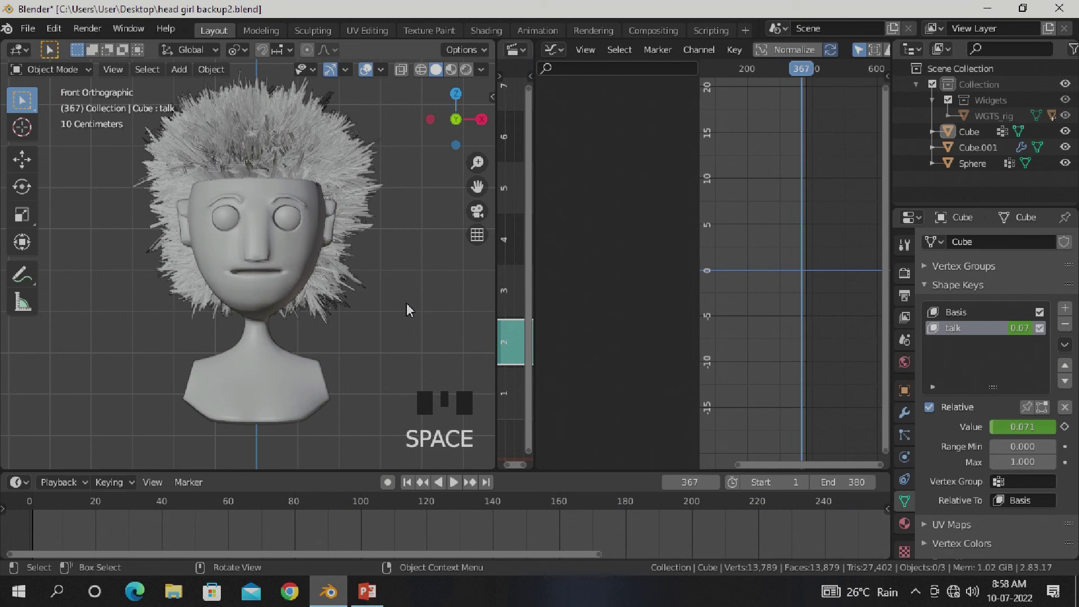